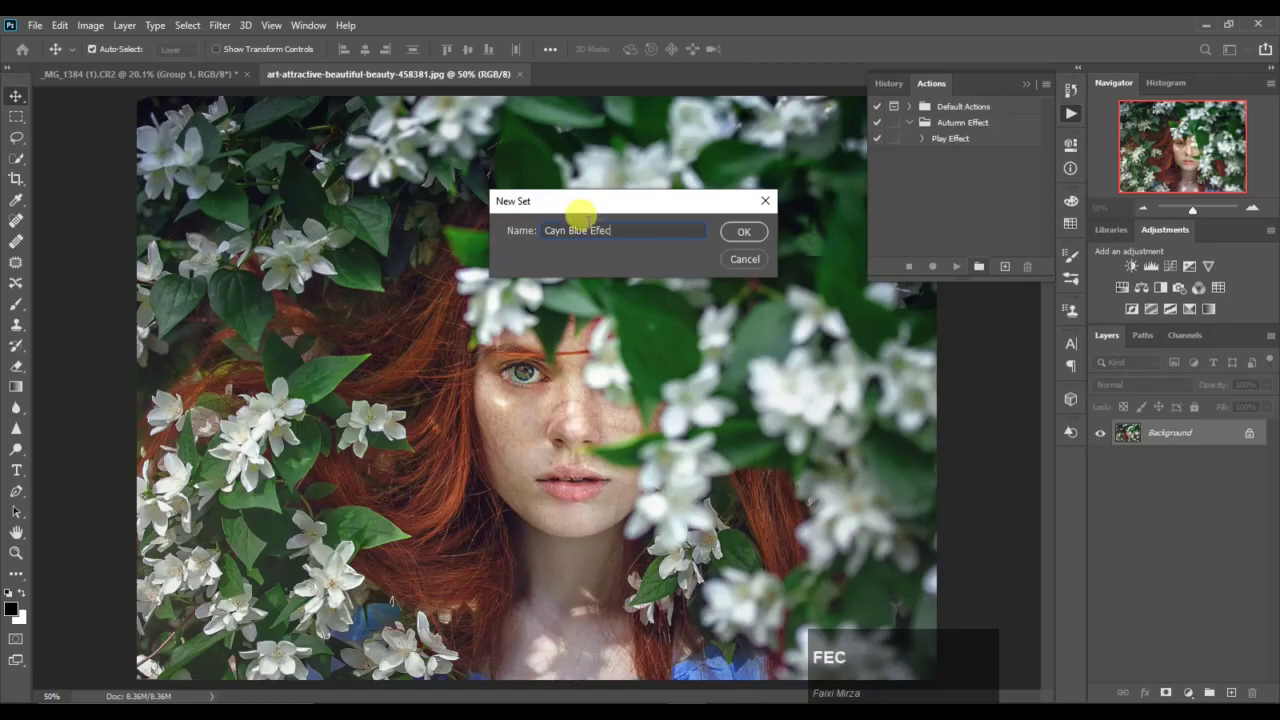
Step: Finish naming the new action set 'Cayn Blue Effect' and confirm it
{"action": "key", "text": "BackSpace"}
{"action": "type", "text": "fect"}
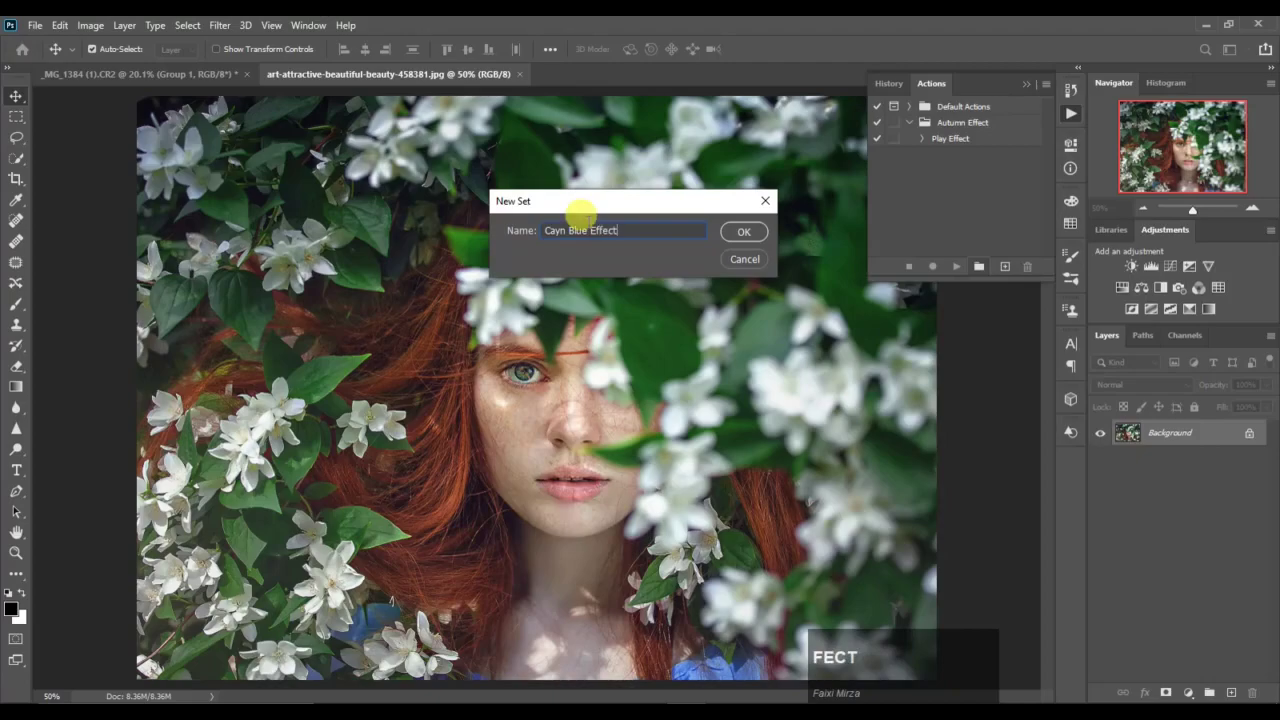
{"action": "key", "text": "Return"}
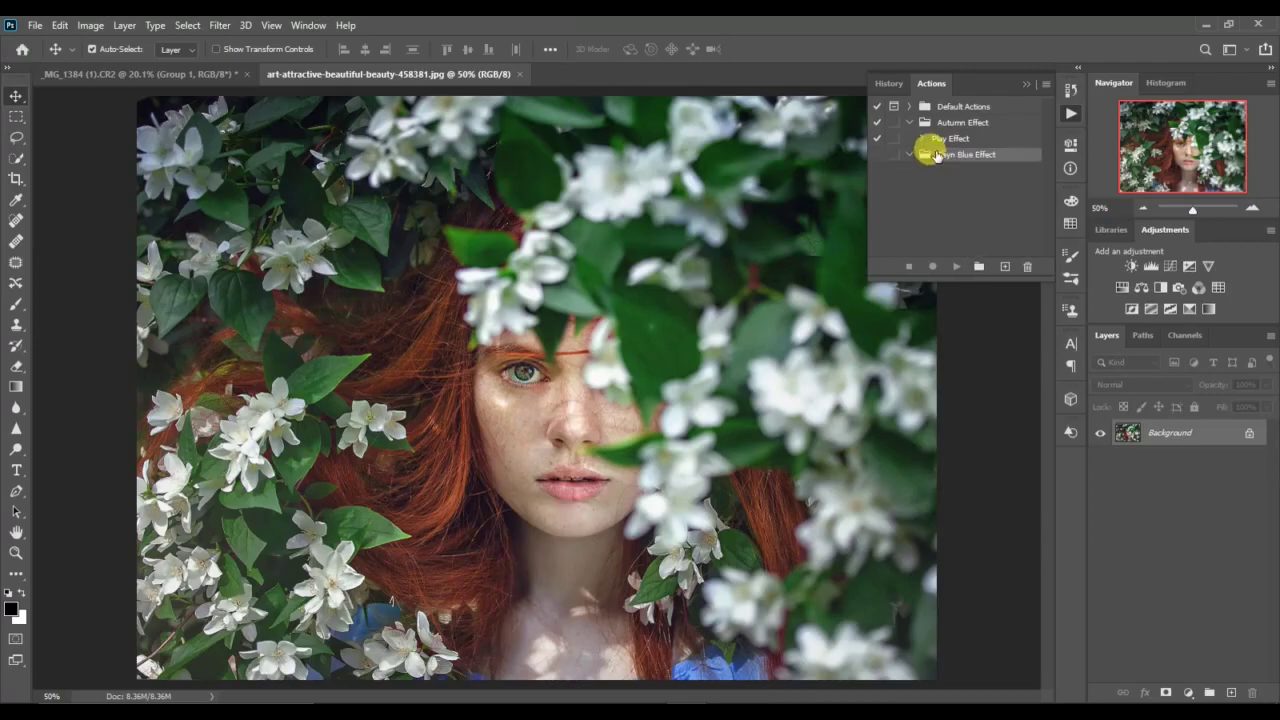
Step: Begin a new action inside the Cayn Blue Effect set
{"action": "left_click", "coordinate": [993, 160]}
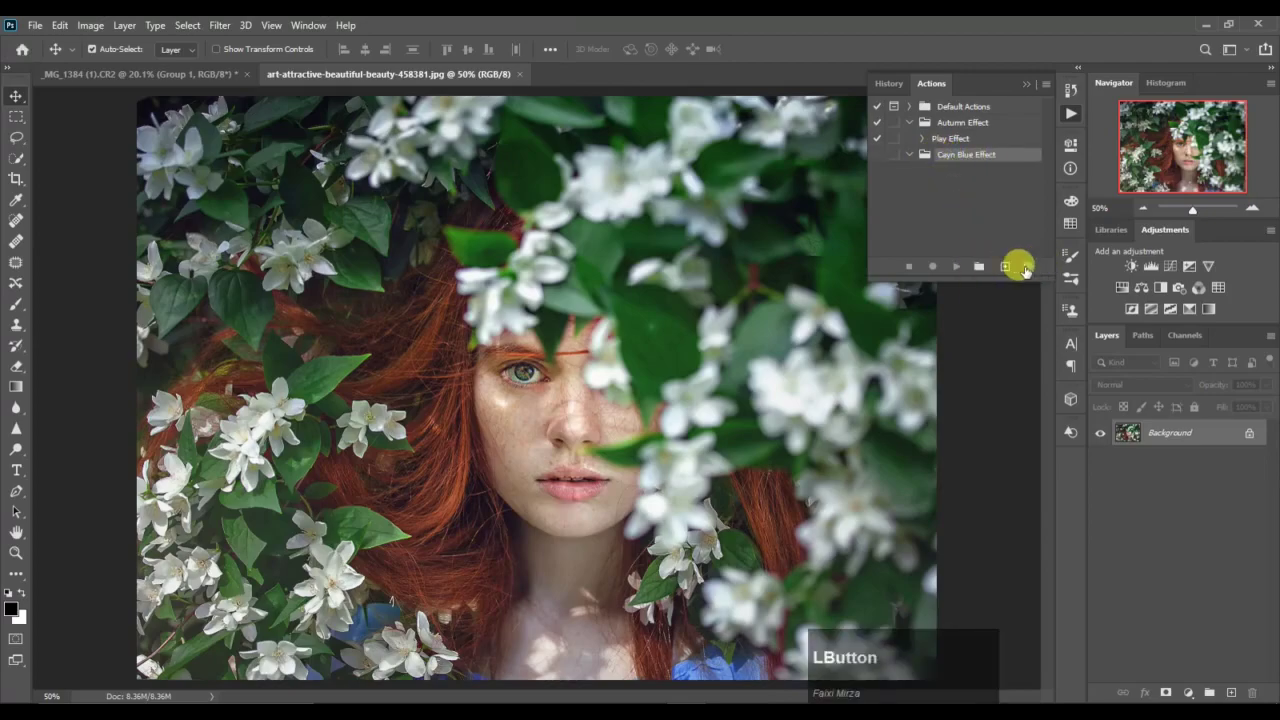
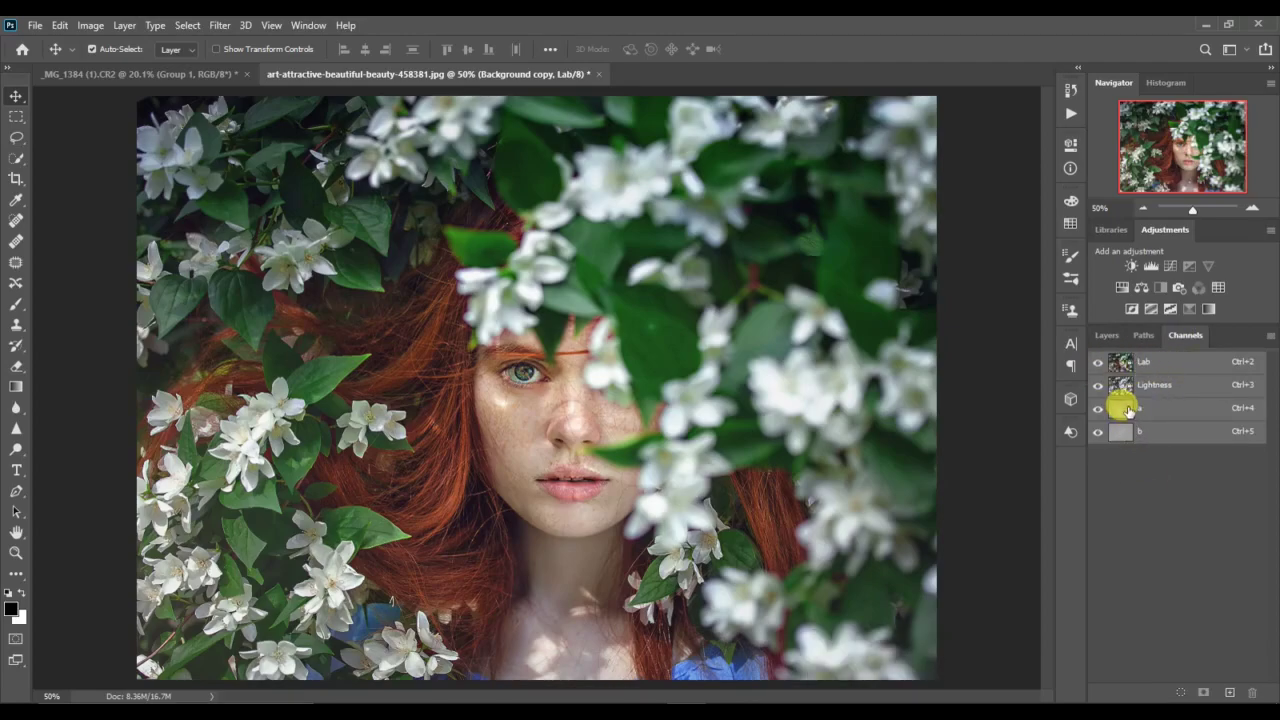
Step: Paste the full a channel over the b channel, then view the teal-blue Lab composite
{"action": "left_click", "coordinate": [1131, 411]}
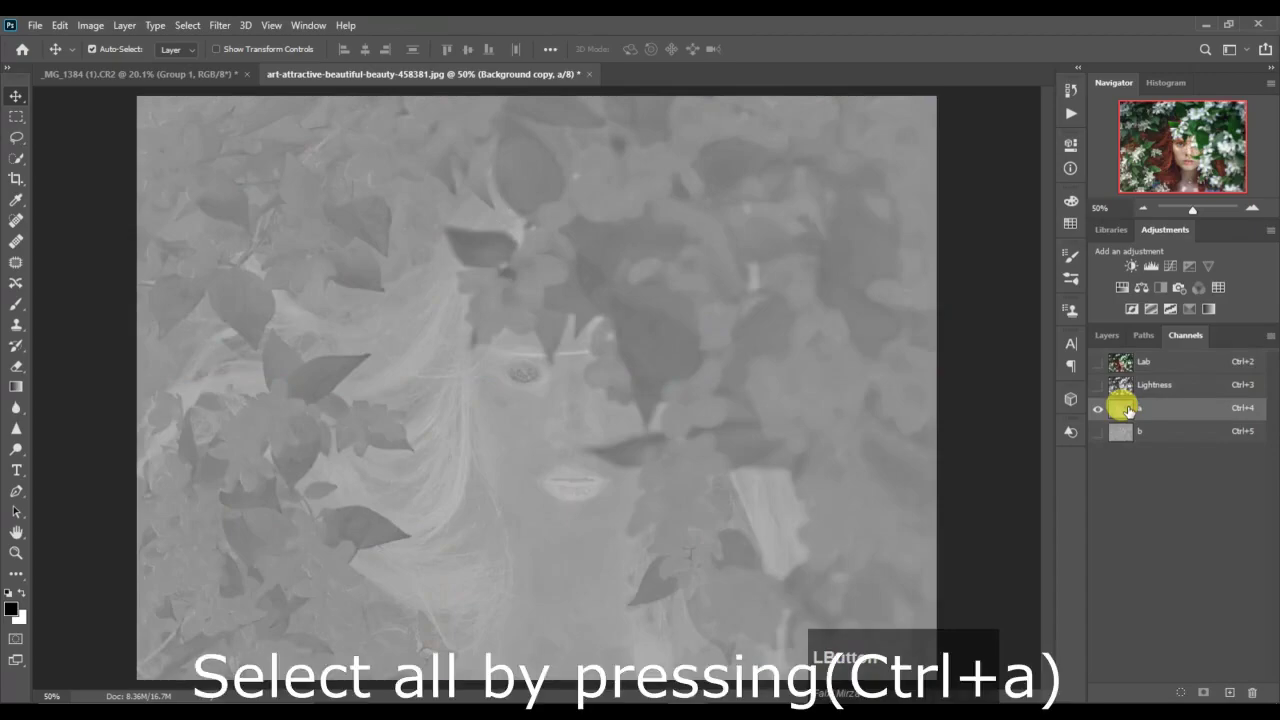
{"action": "key", "text": "ctrl+a"}
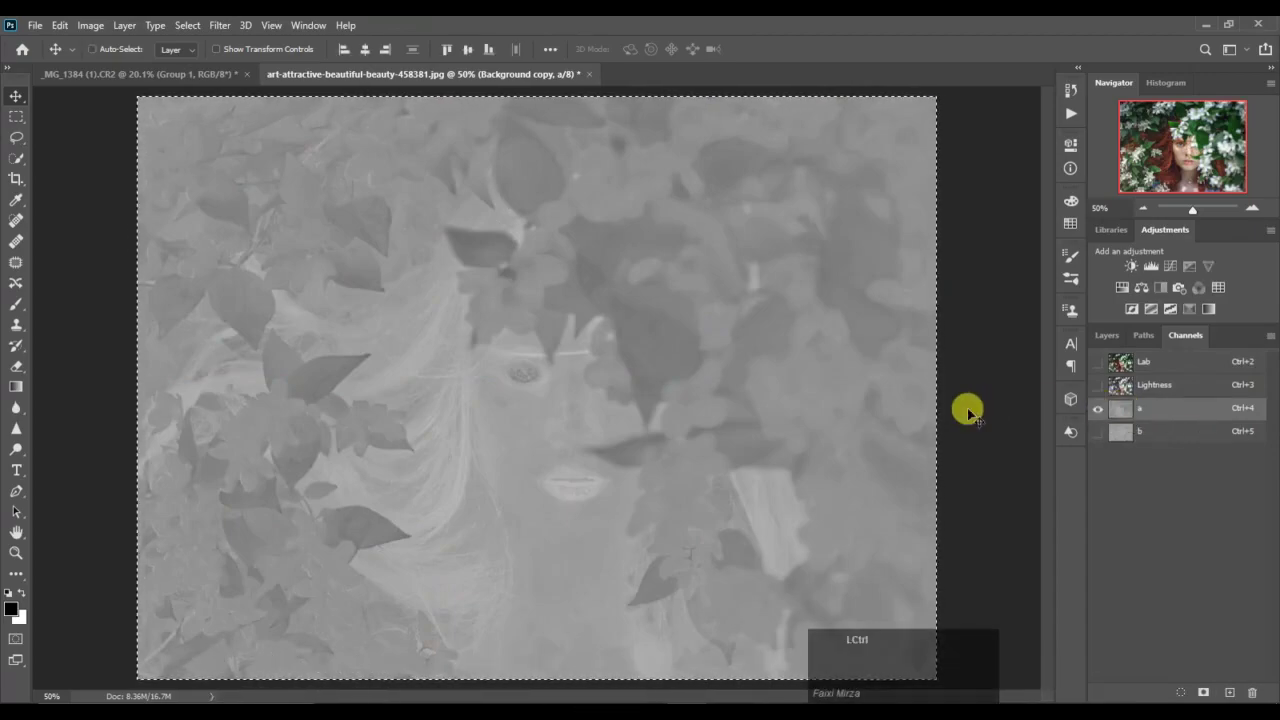
{"action": "key", "text": "ctrl+c"}
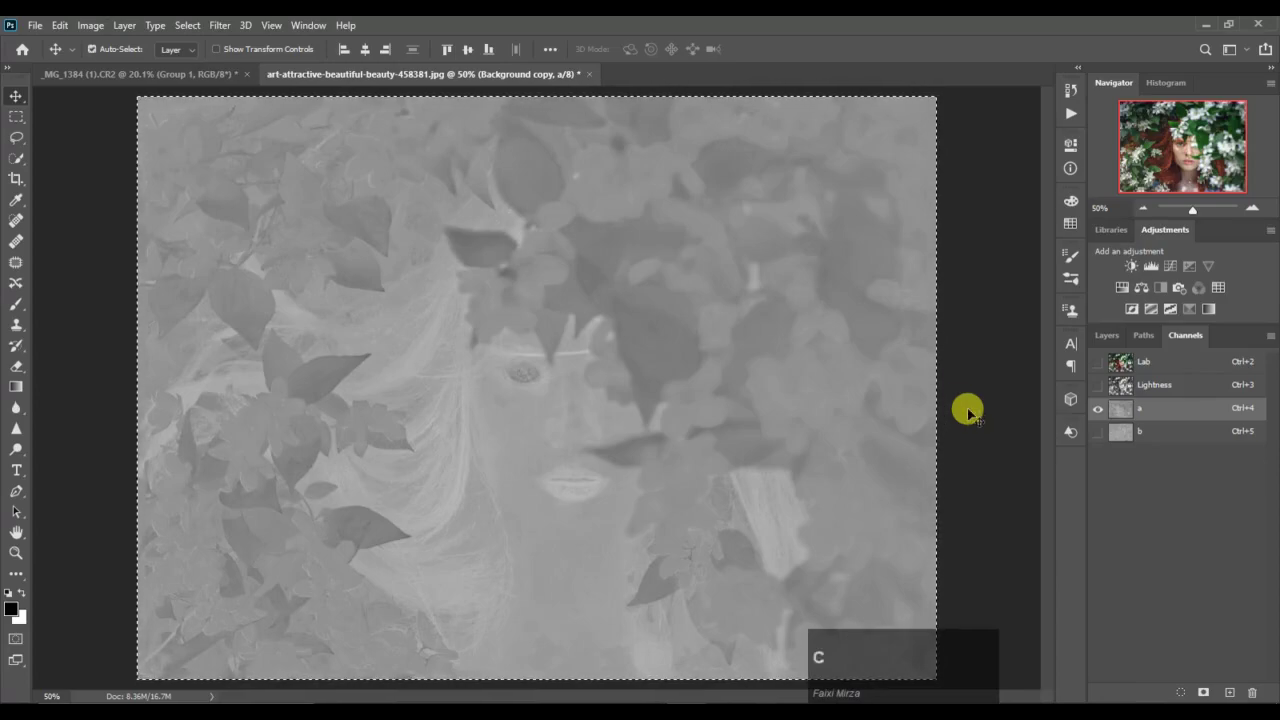
{"action": "left_click", "coordinate": [1155, 439]}
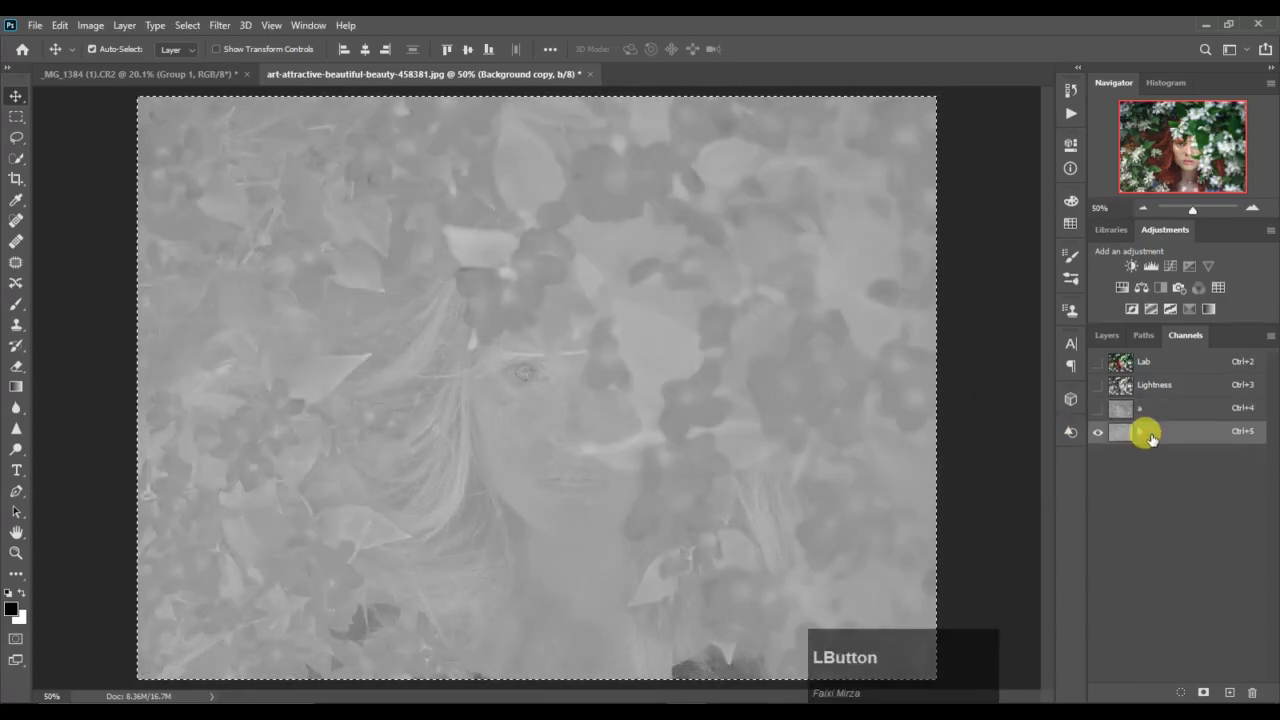
{"action": "key", "text": "ctrl+v"}
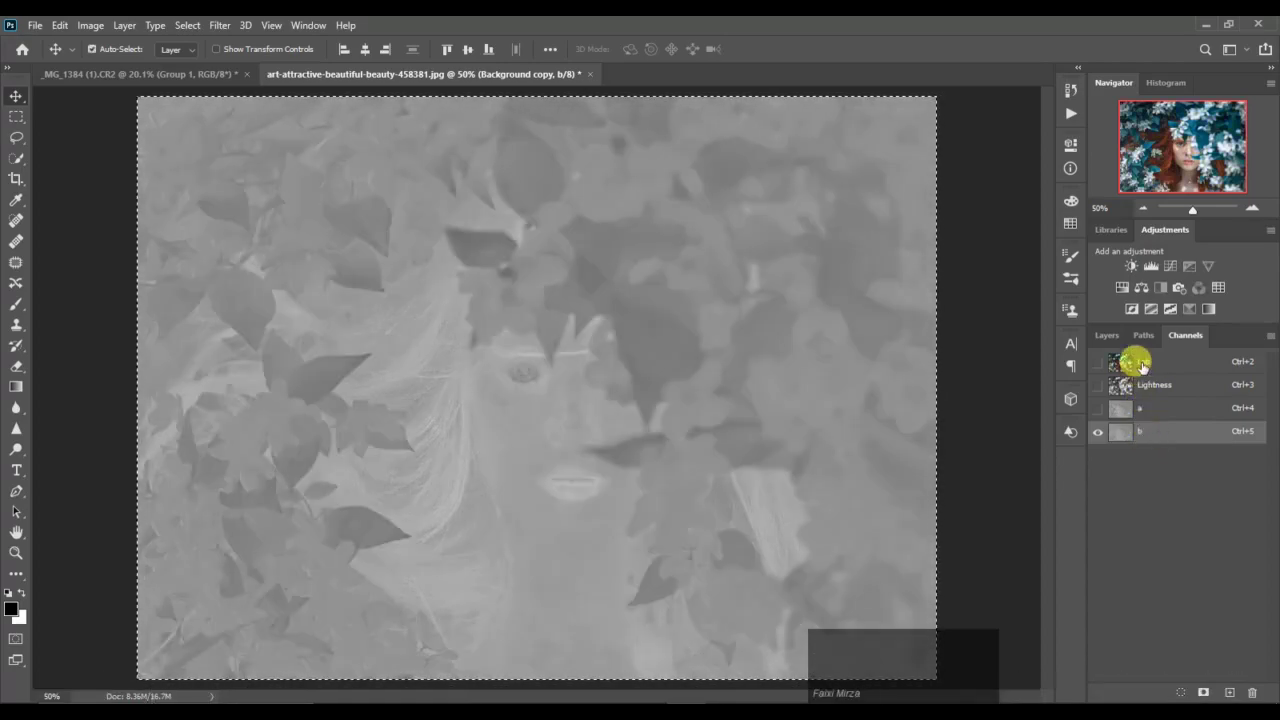
{"action": "left_click", "coordinate": [1145, 367]}
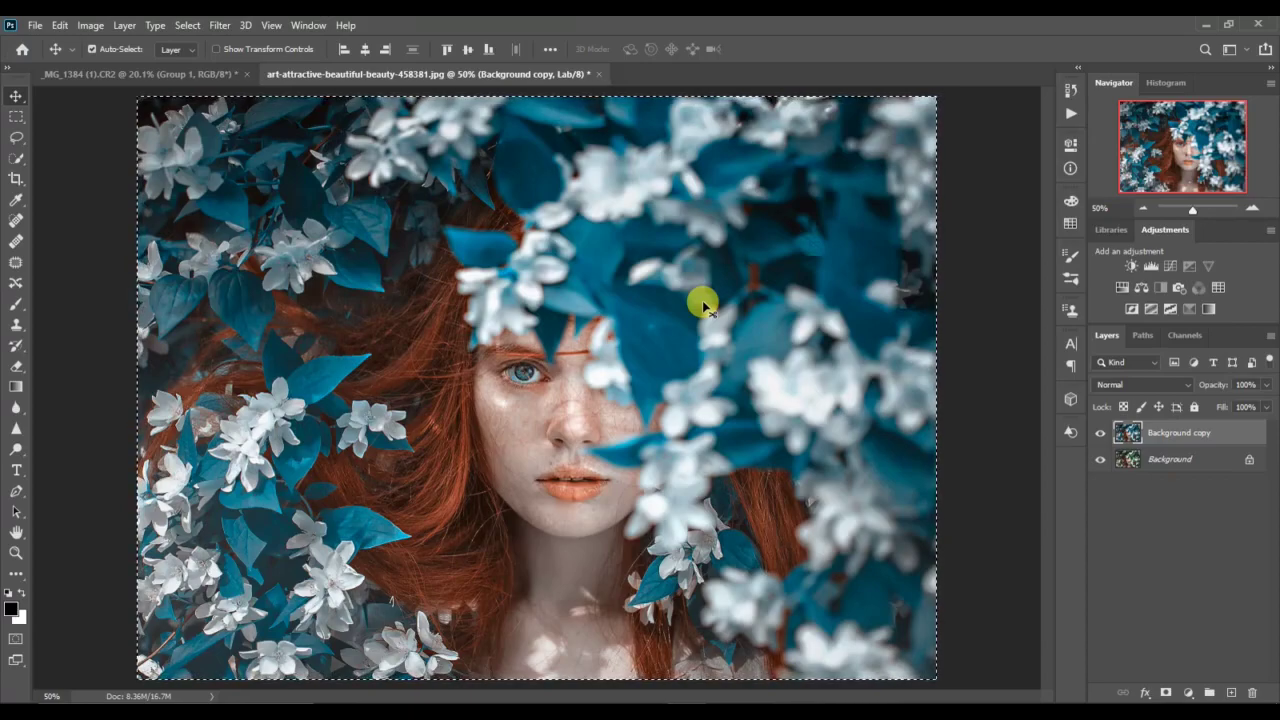
Step: Hide Background copy to compare, then add a Levels 1 adjustment layer above it
{"action": "left_click", "coordinate": [1103, 438]}
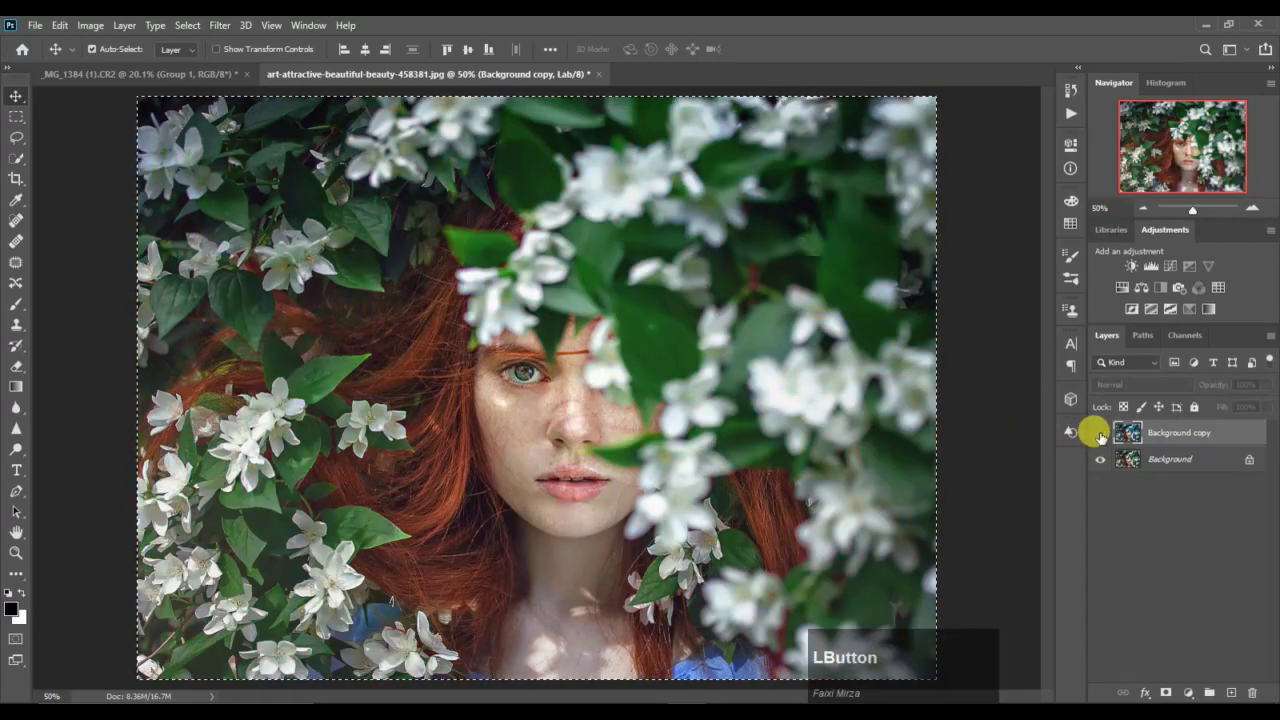
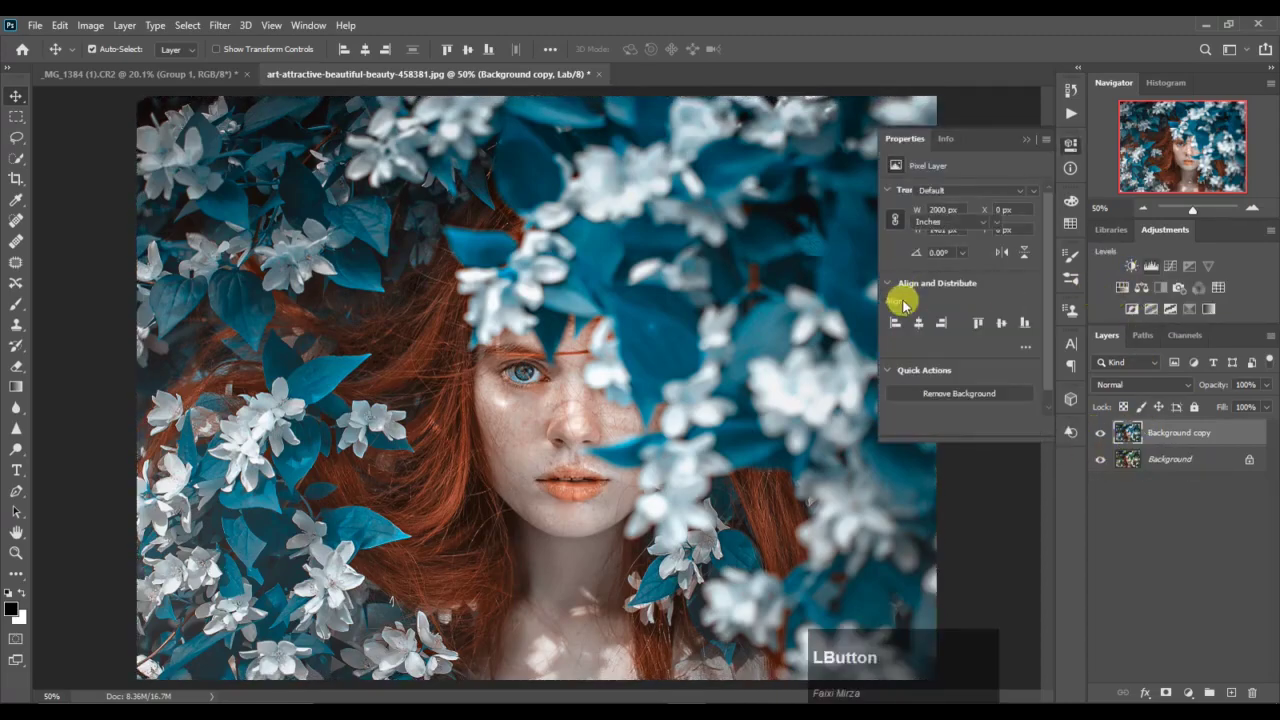
{"action": "left_click", "coordinate": [919, 313]}
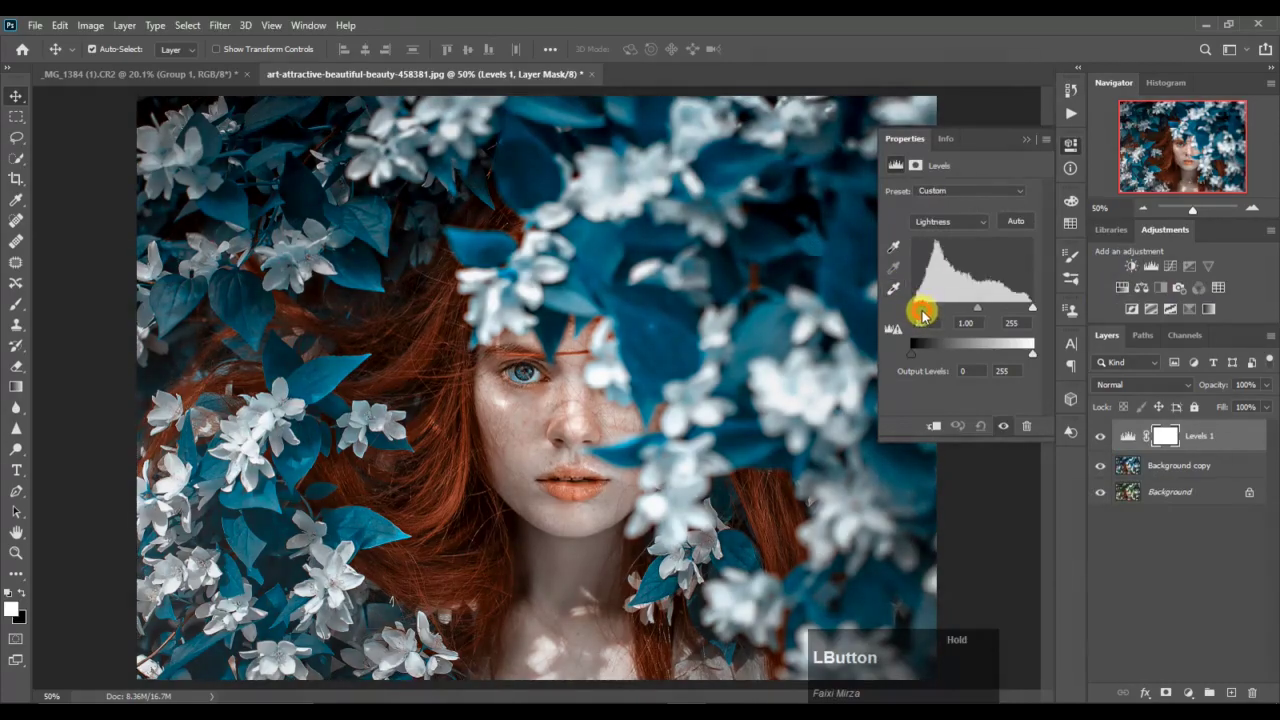
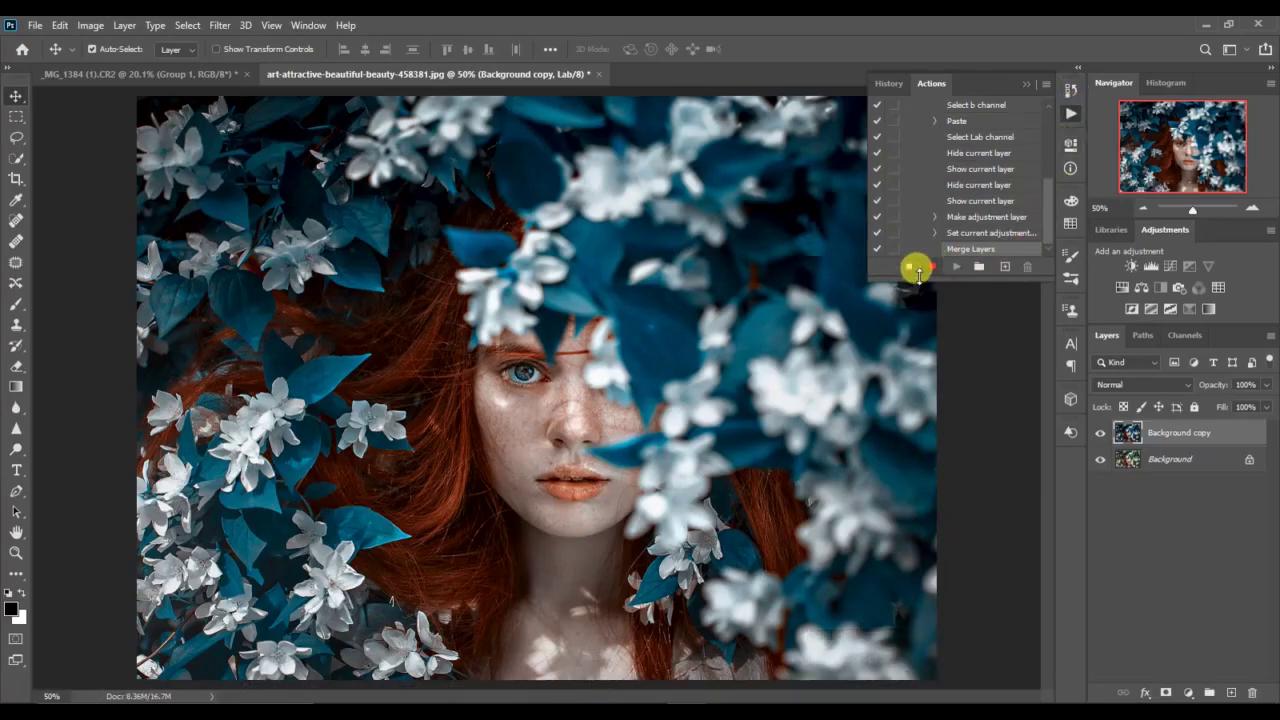
Step: Stop recording the Effect play action and delete the teal-blue Background copy layer
{"action": "left_click", "coordinate": [917, 270]}
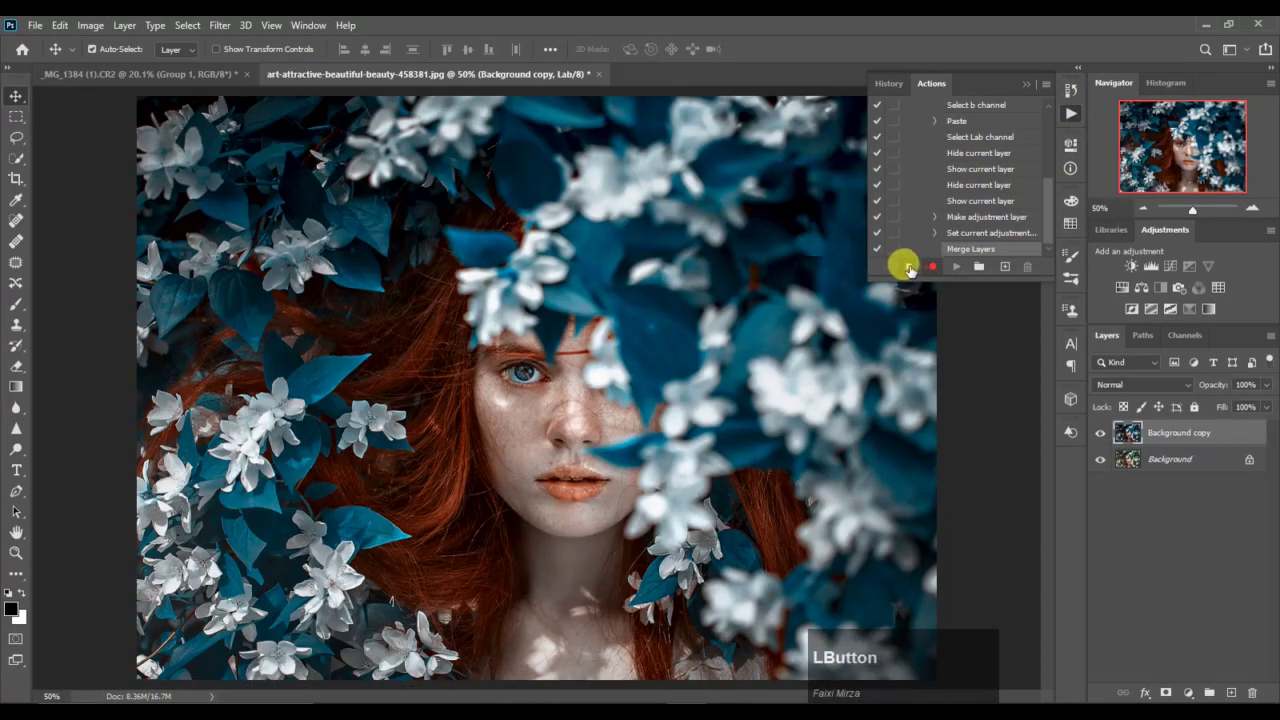
{"action": "scroll", "scroll_direction": "up", "scroll_amount": 3}
{"action": "left_click", "coordinate": [927, 176]}
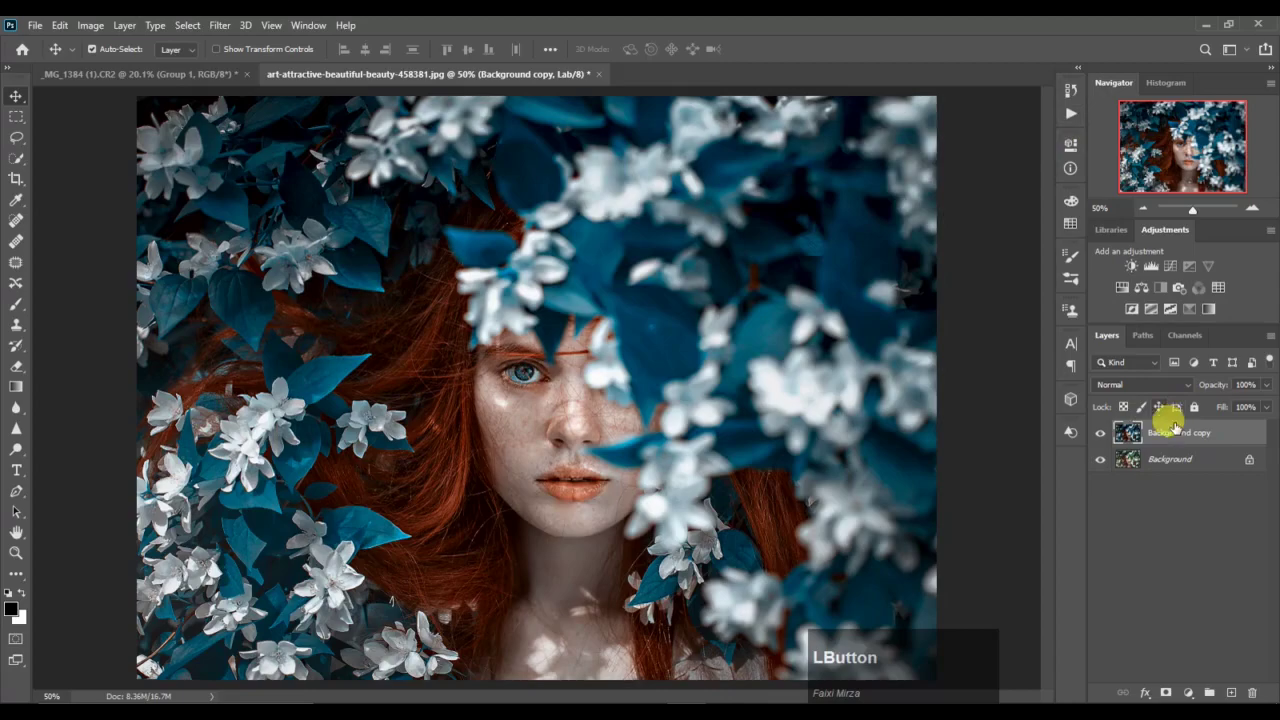
{"action": "left_click", "coordinate": [1237, 437]}
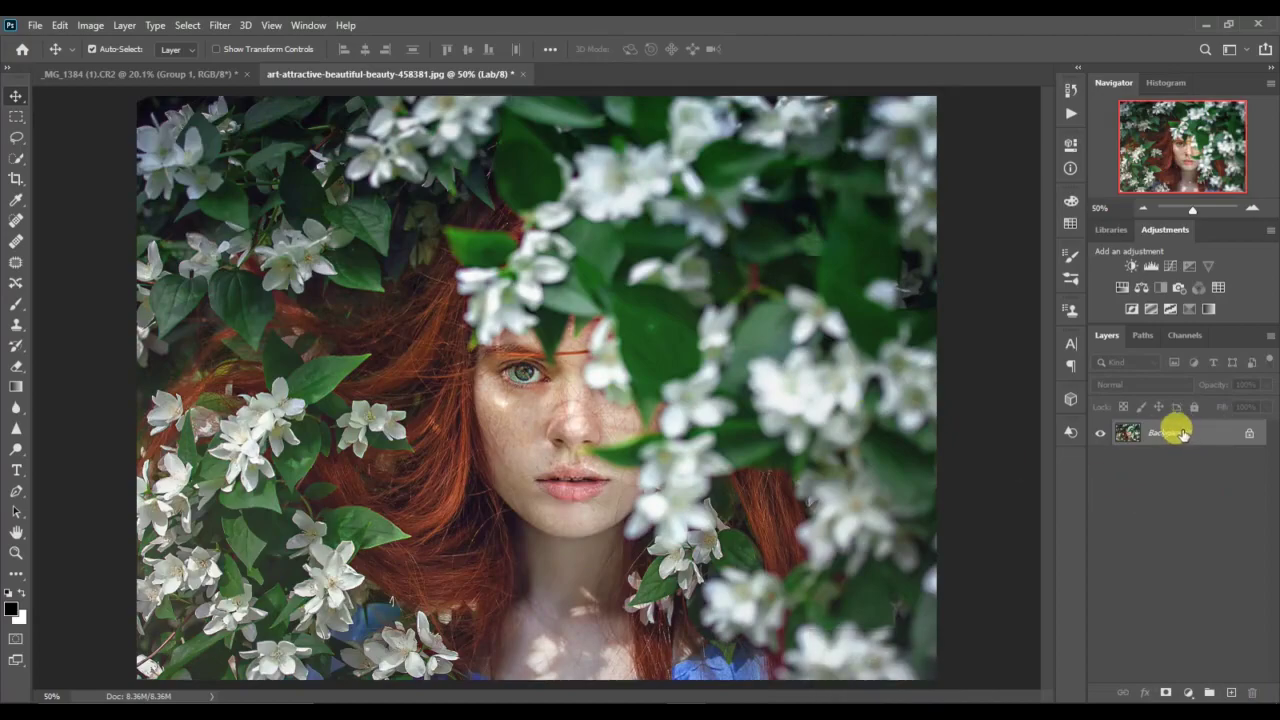
Step: Play the Effect play action to recreate the teal-blue Background copy layer
{"action": "left_click", "coordinate": [1177, 439]}
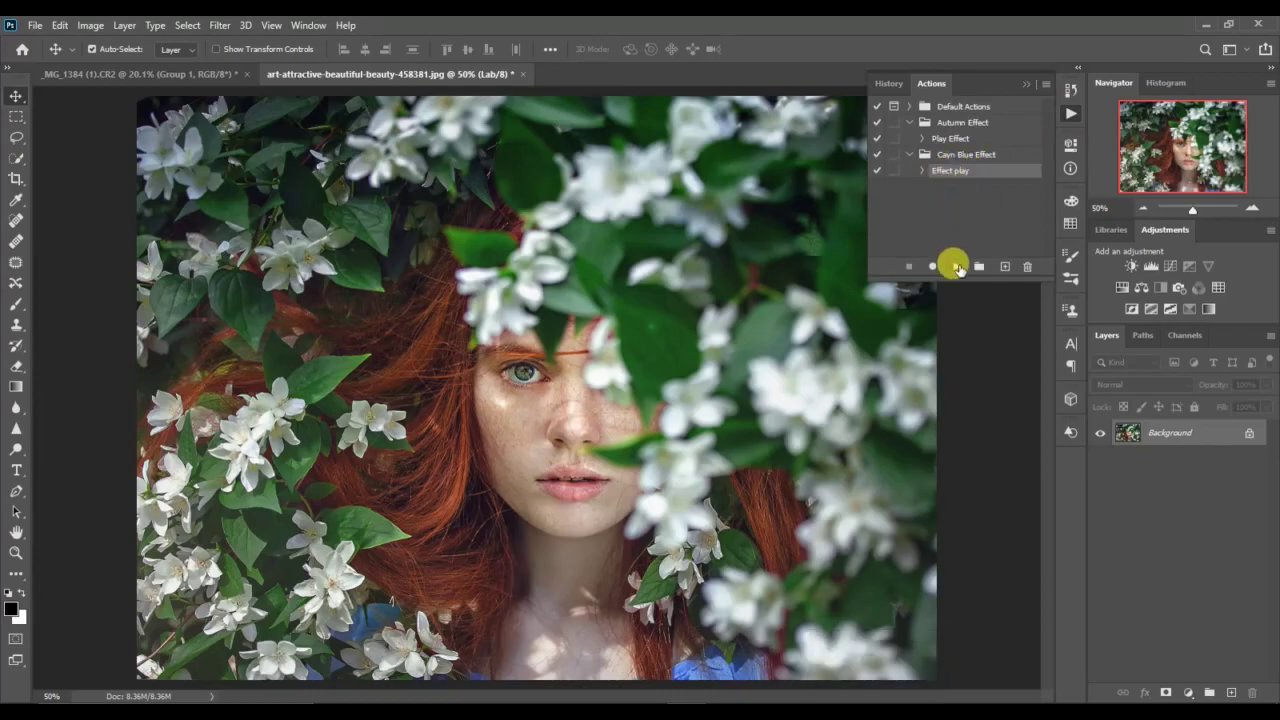
{"action": "left_click", "coordinate": [962, 270]}
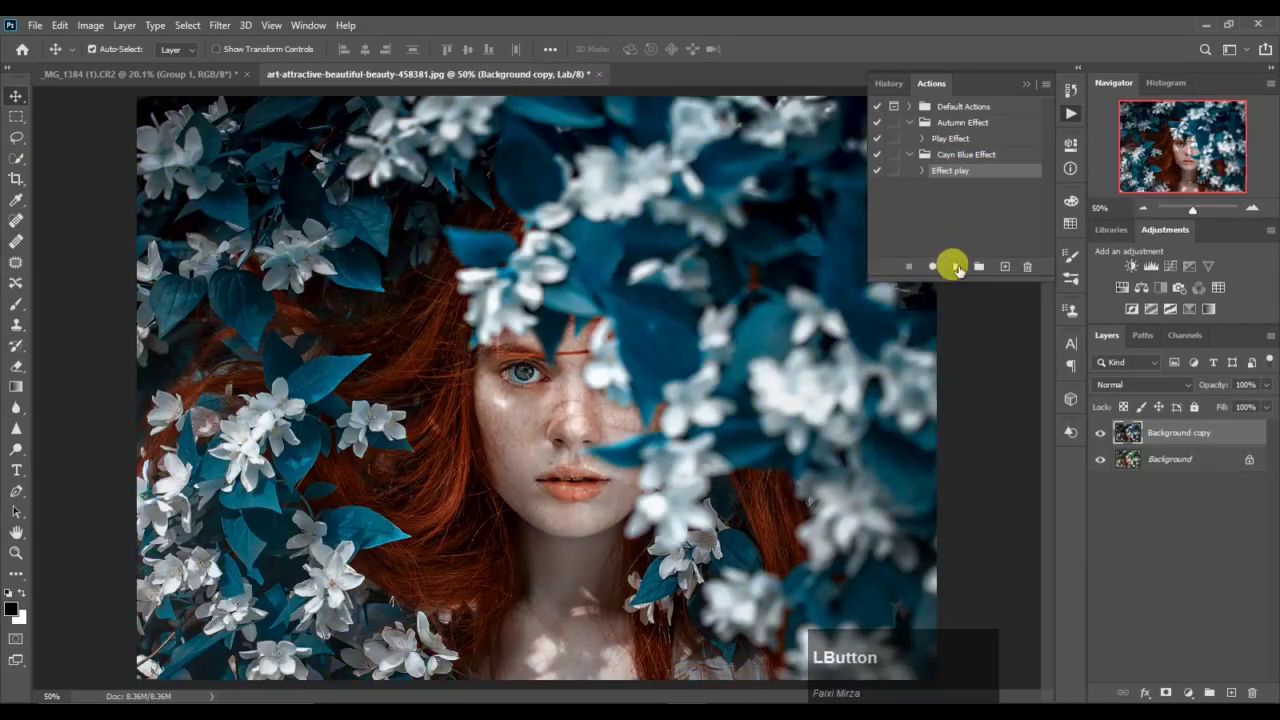